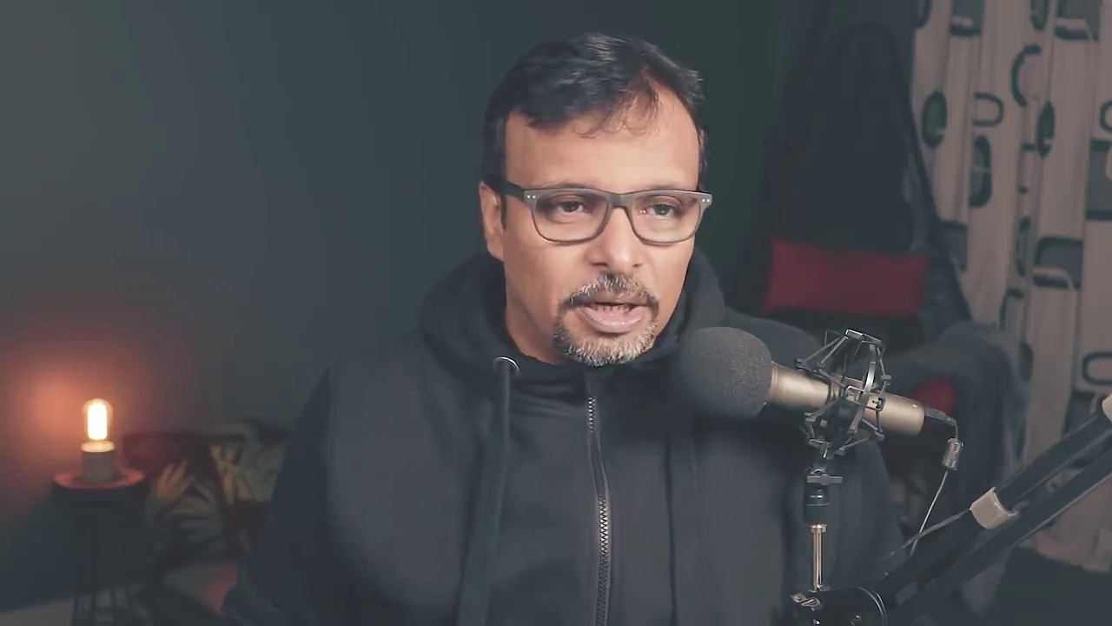
Start a new document and set its width to 9 in.
click(98, 28)
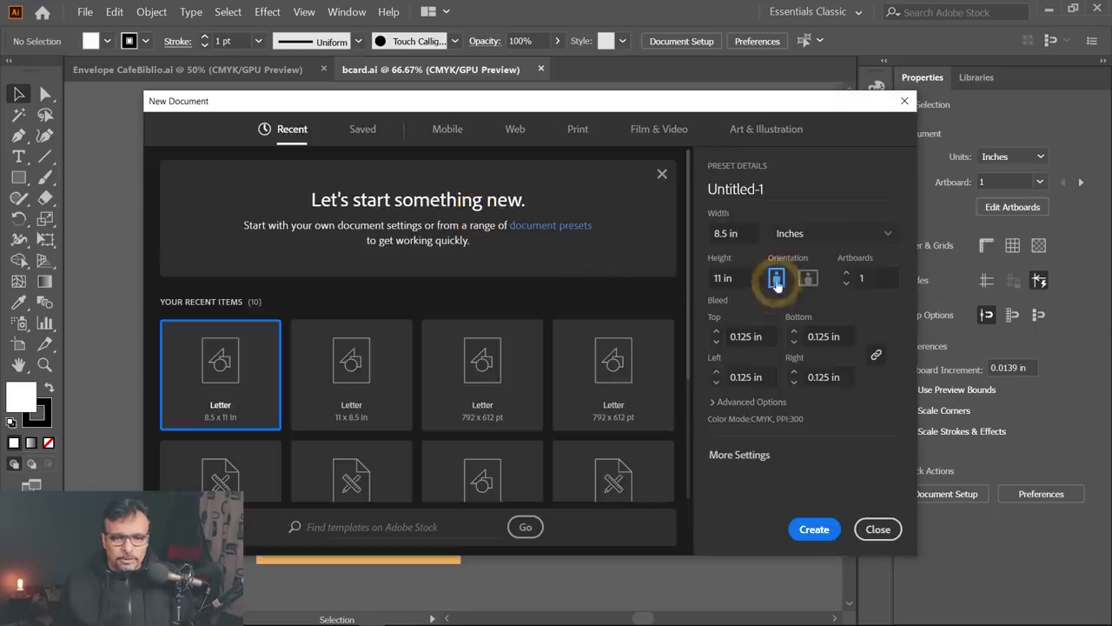
drag(751, 237, 677, 230)
key(9)
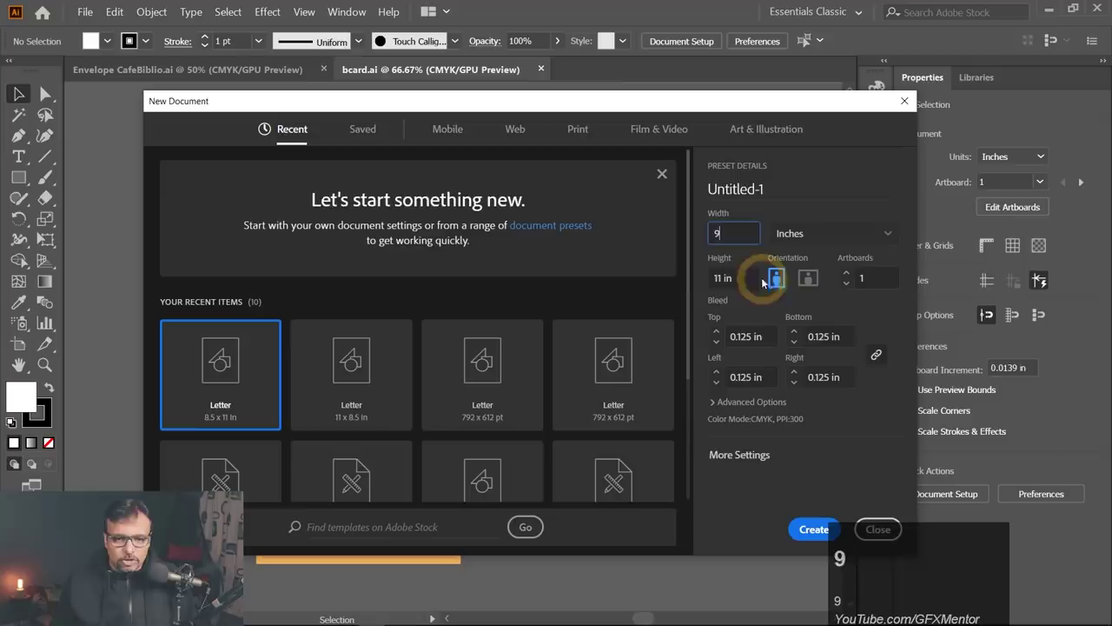
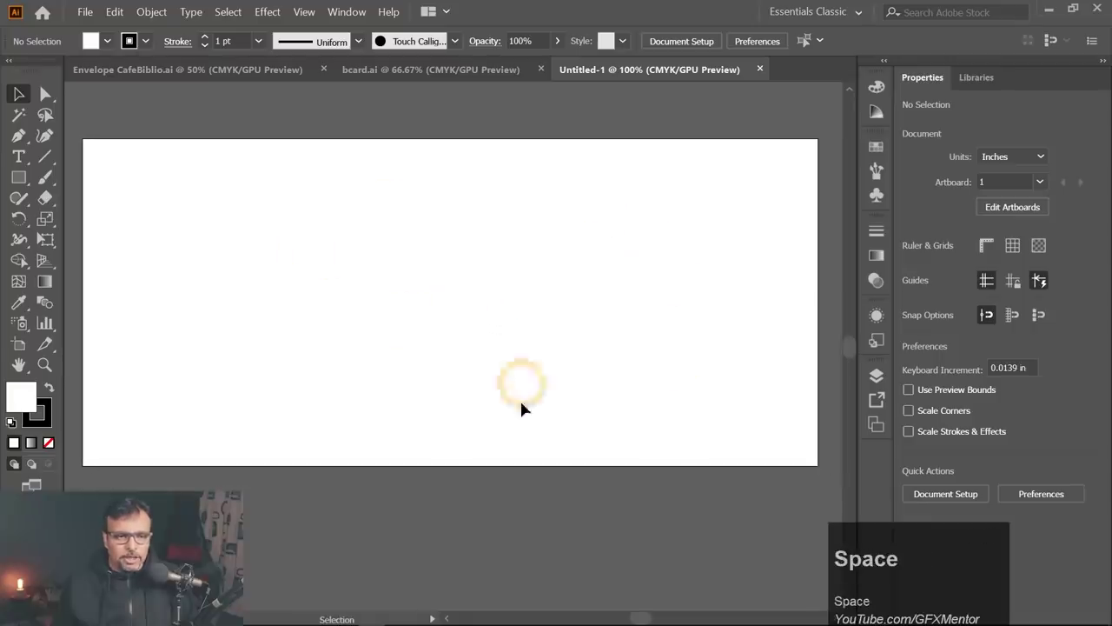
Activate the Rectangle tool to draw black rectangles on the artboard.
click(28, 177)
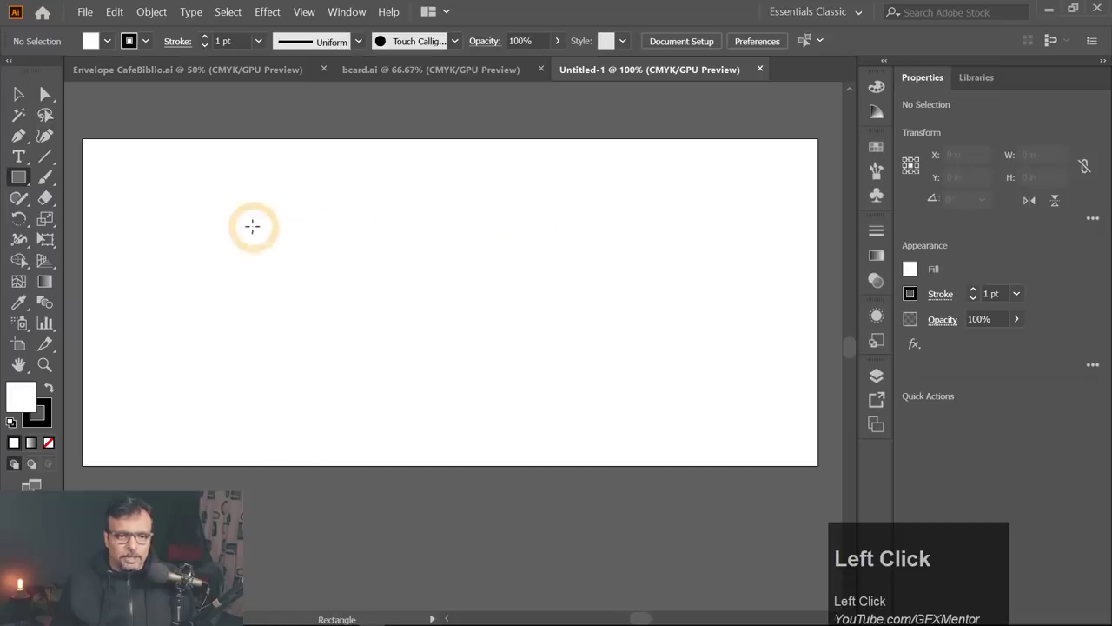
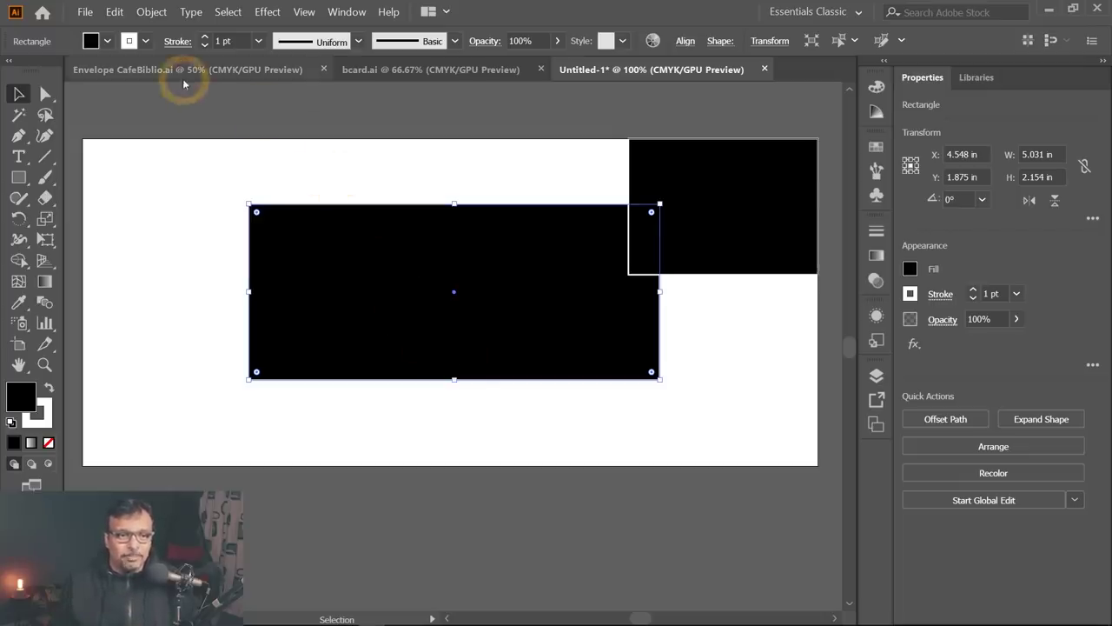
Switch to Envelope CafeBiblio.ai and zoom around to inspect the die lines.
click(189, 76)
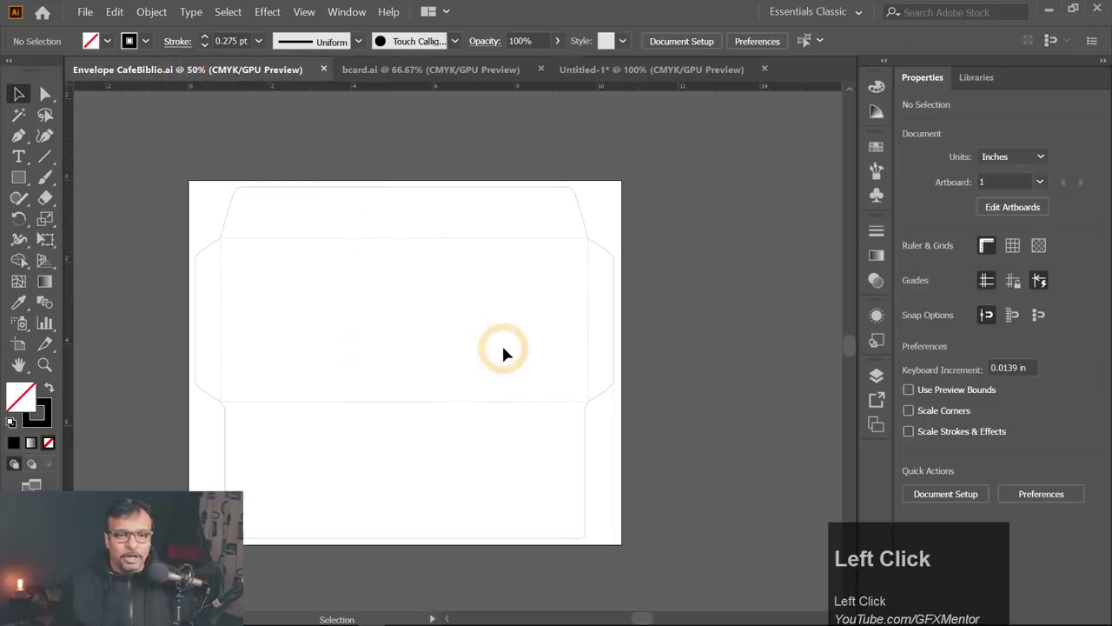
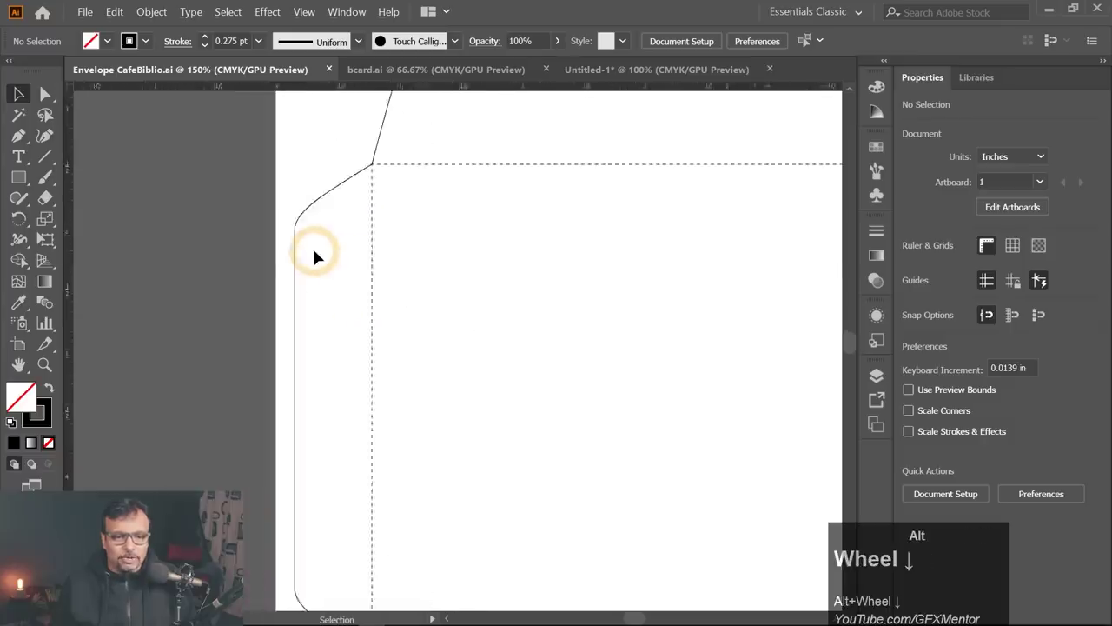
scroll(down, 3)
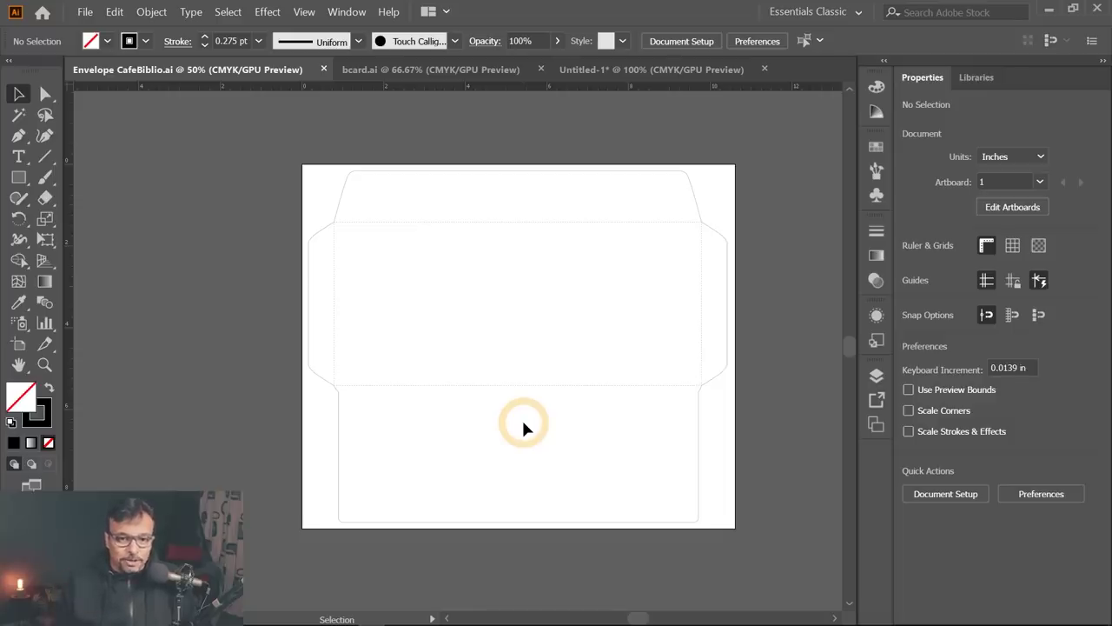
scroll(up, 3)
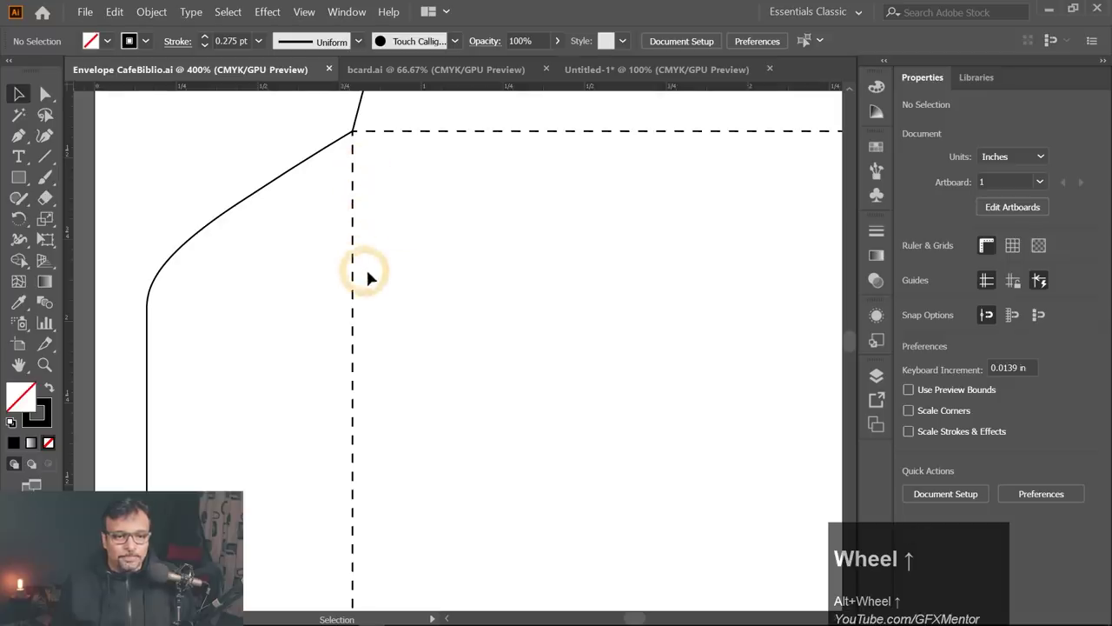
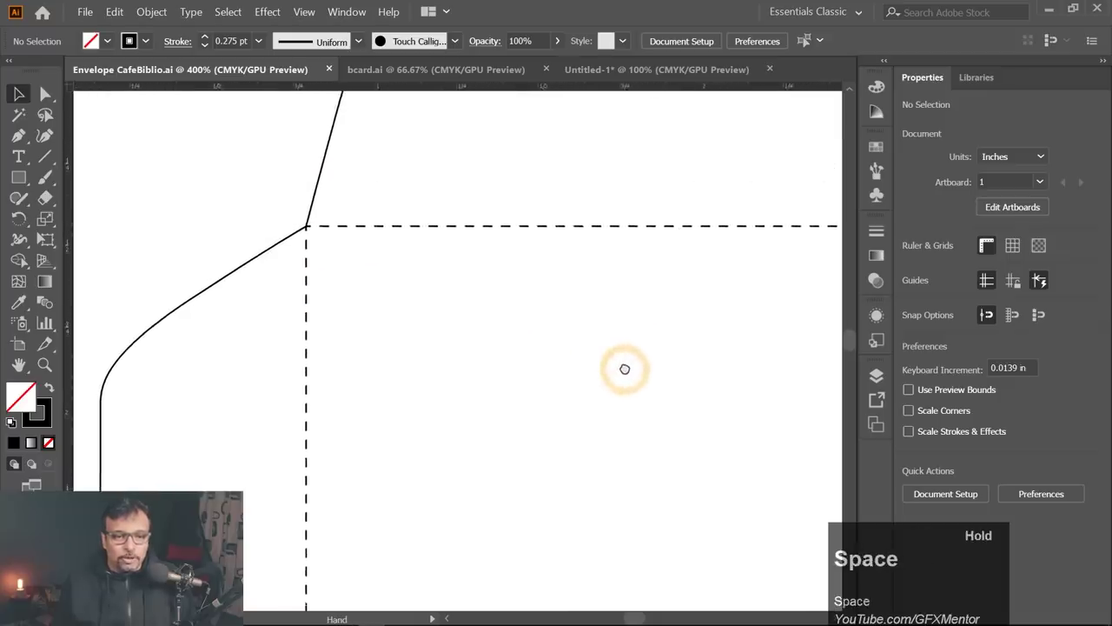
scroll(down, 3)
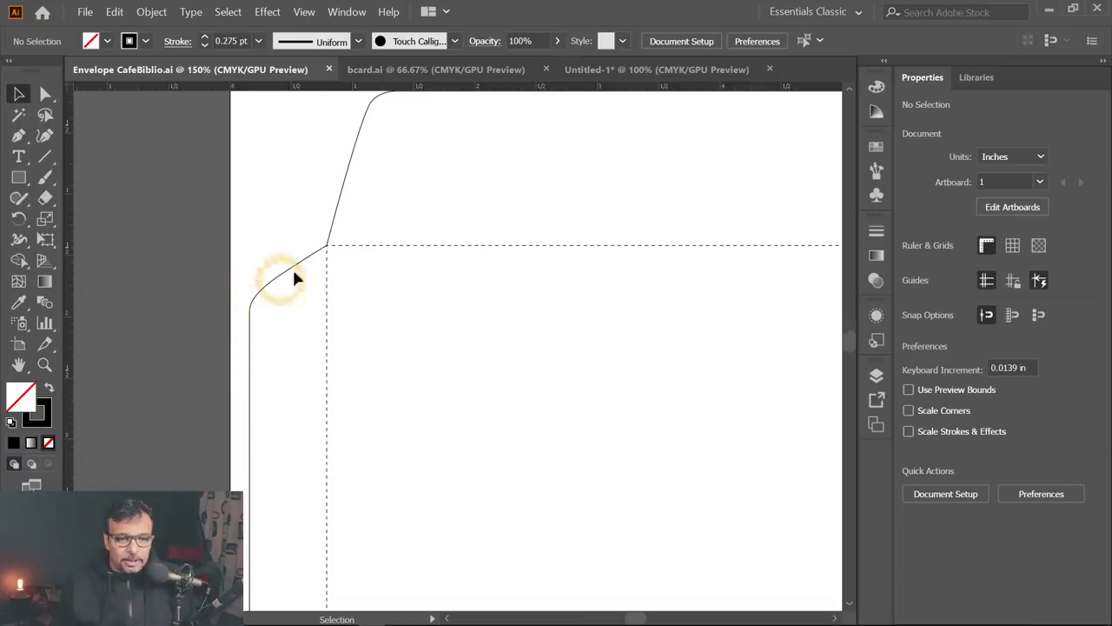
scroll(down, 3)
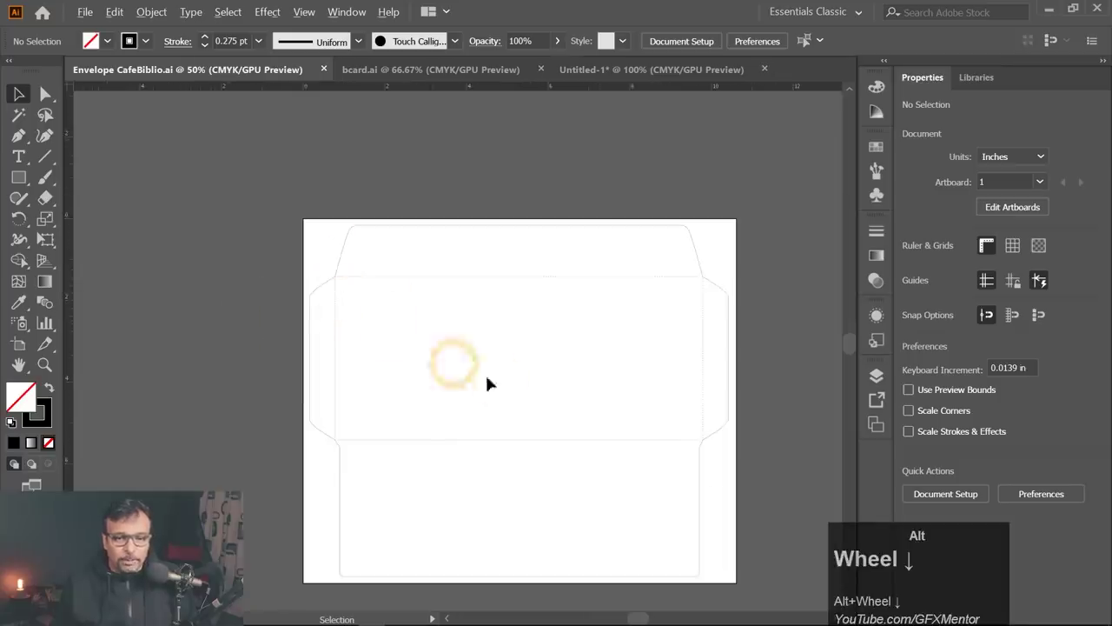
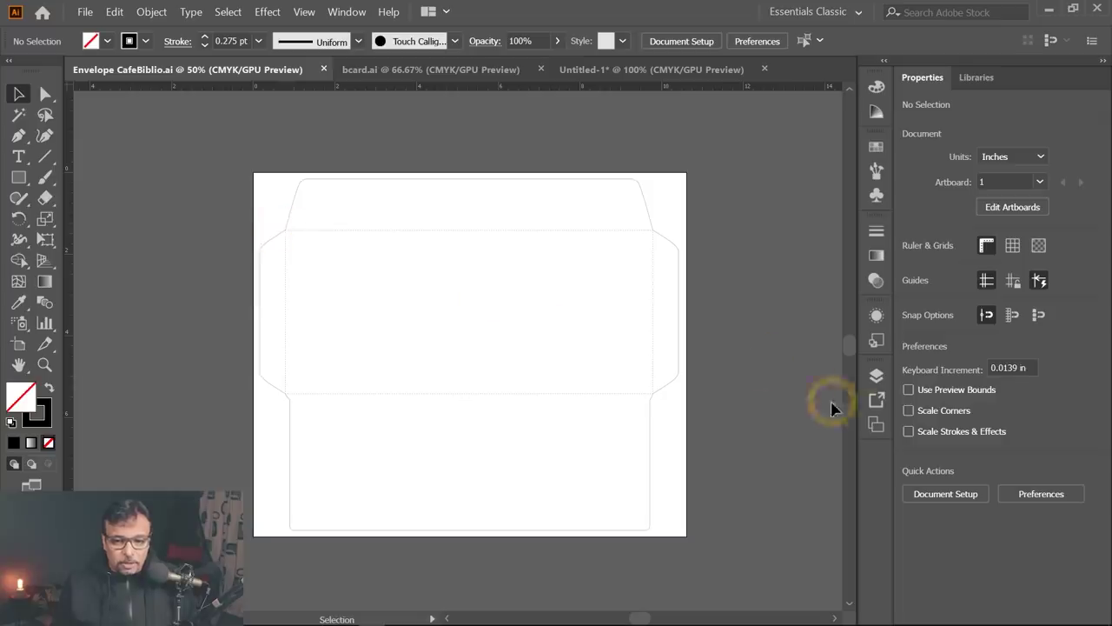
click(882, 381)
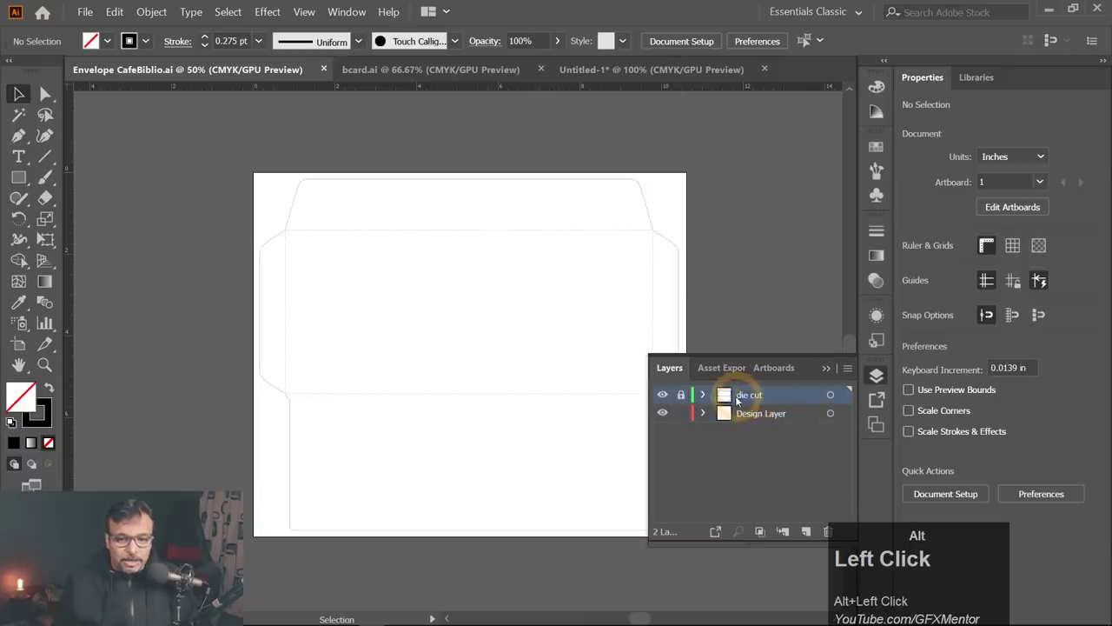
click(765, 417)
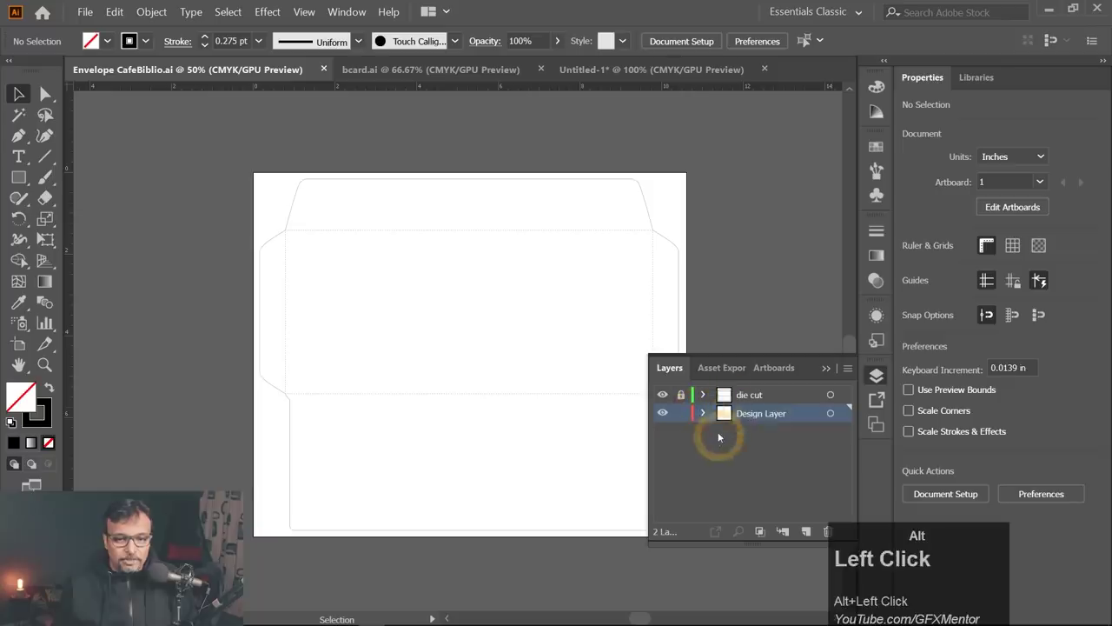
click(744, 402)
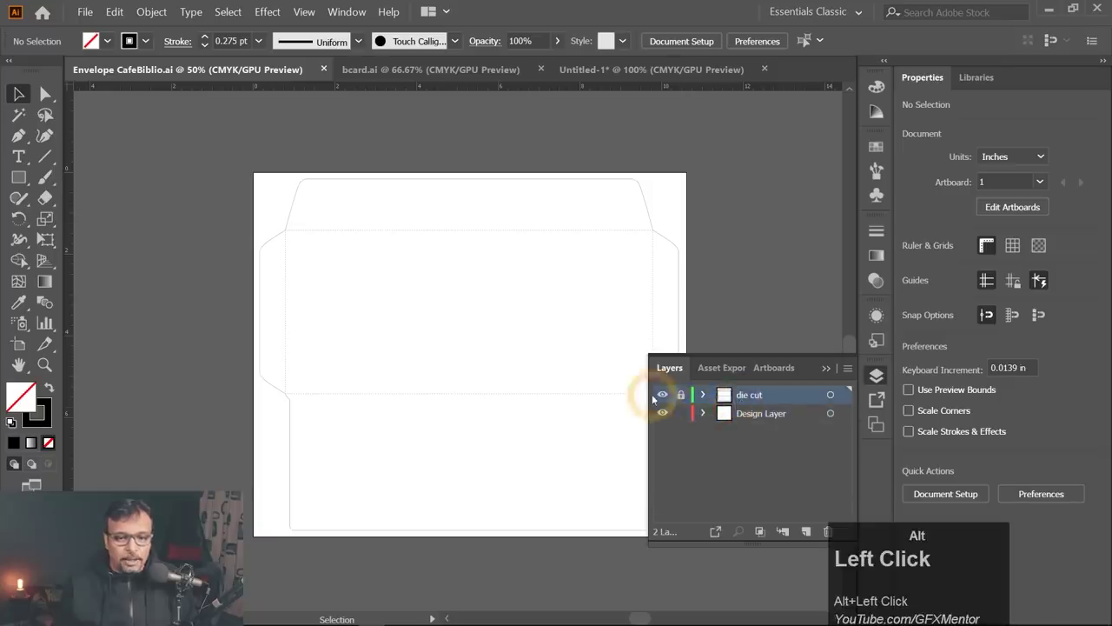
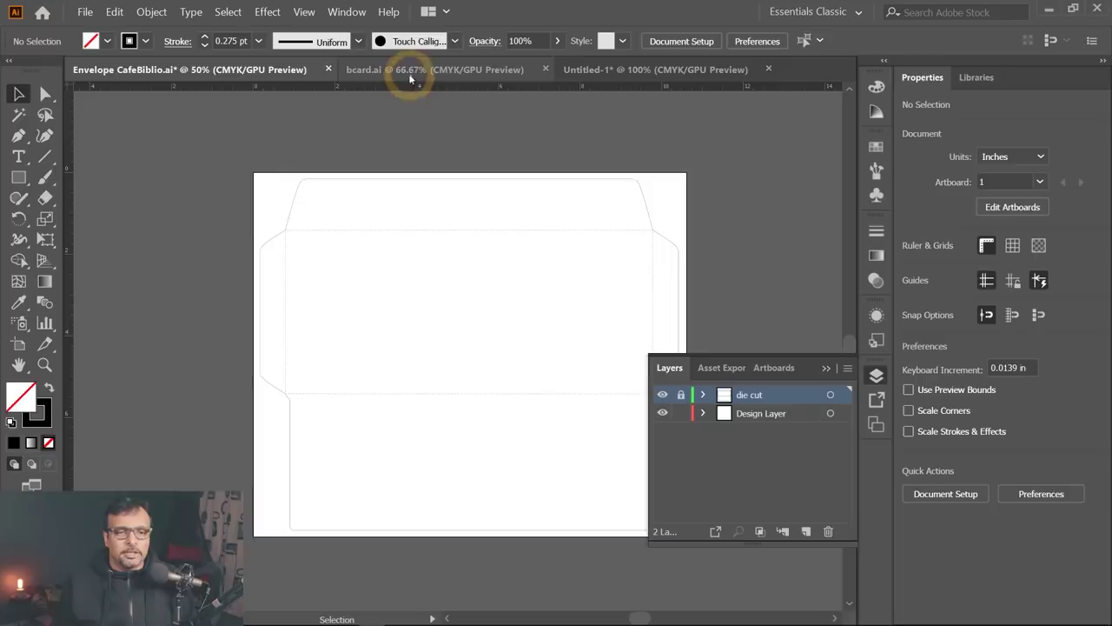
Copy the Cafe Biblio logo, address and colour swatches from the business card file.
click(417, 76)
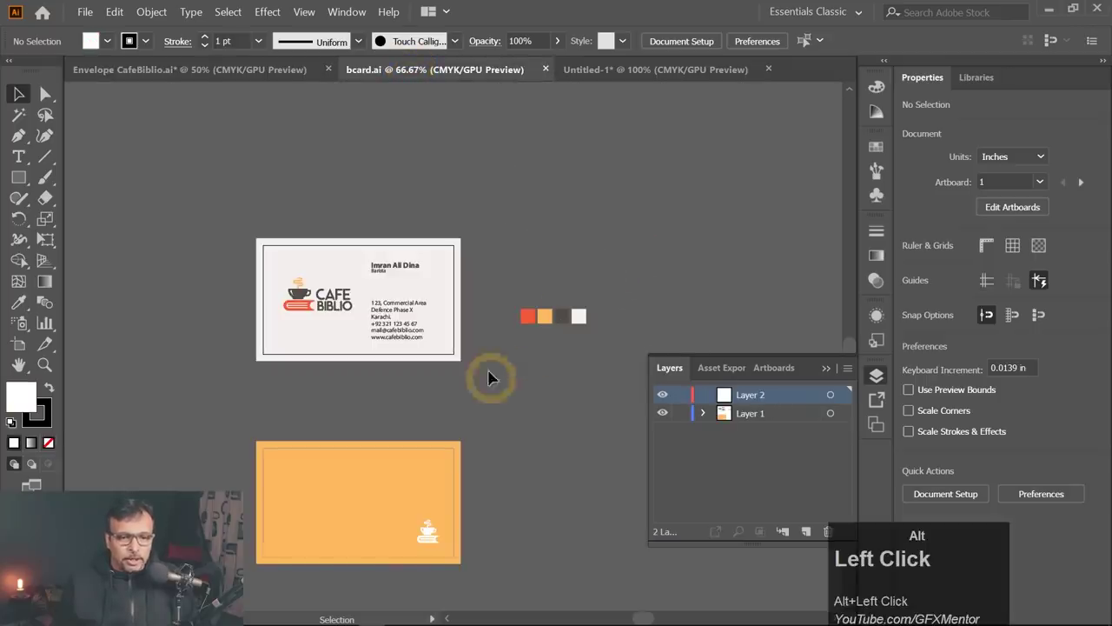
click(302, 295)
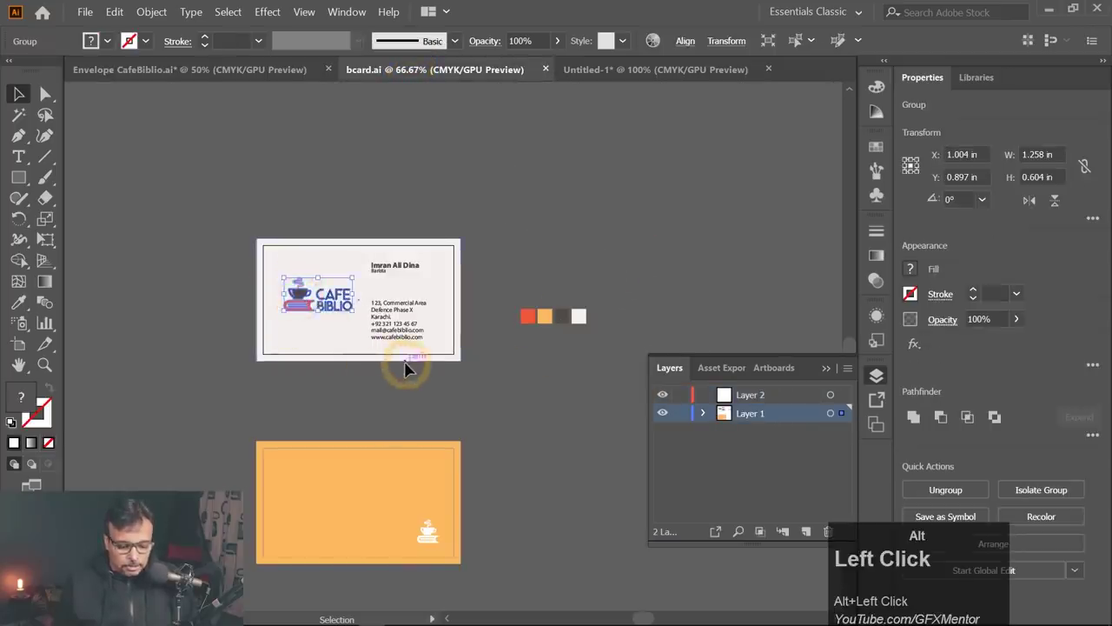
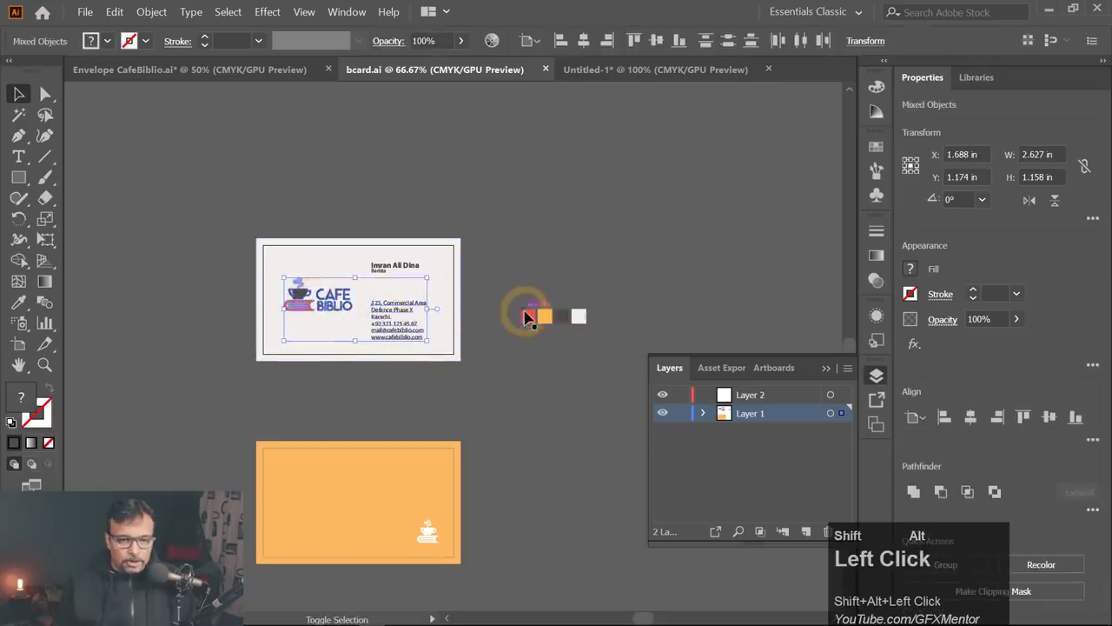
key(ctrl+alt+c)
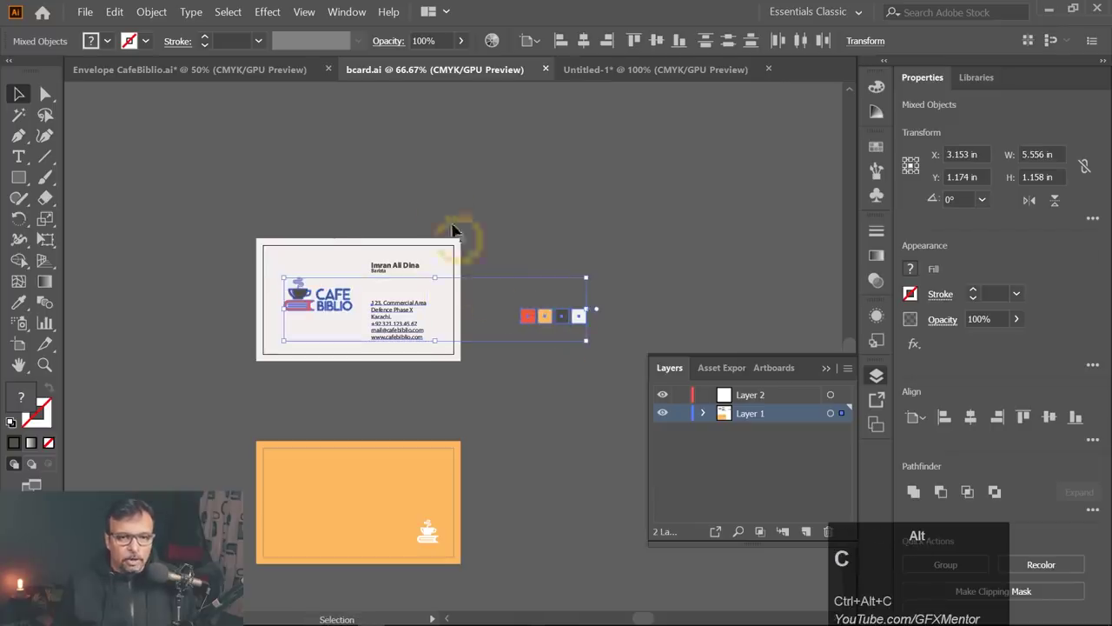
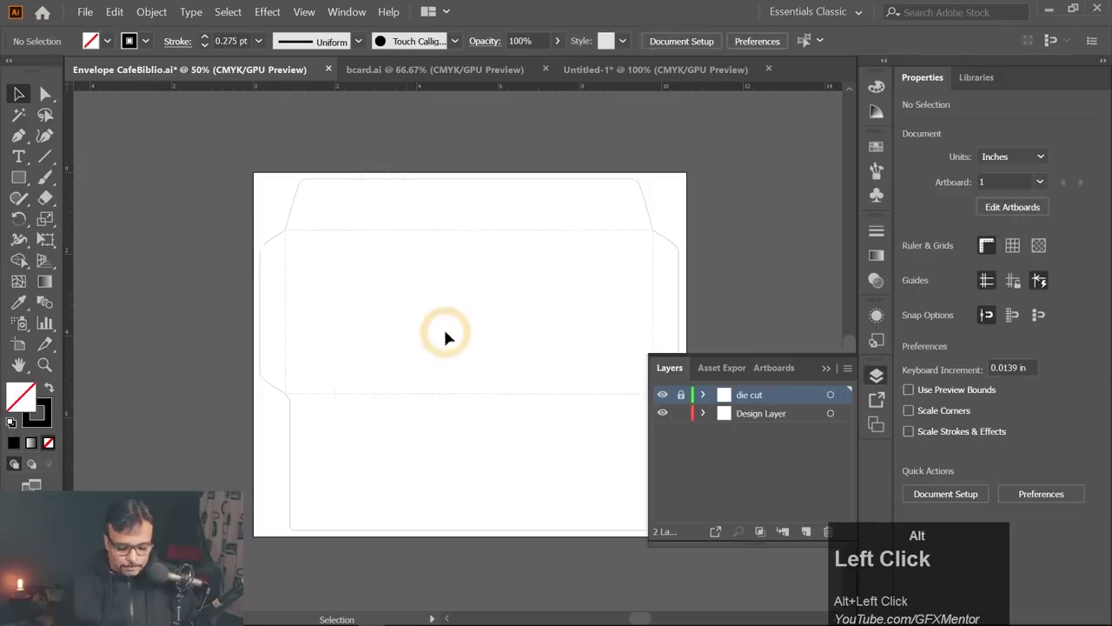
Dismiss the locked-layer alert and paste the artwork onto the envelope's Design Layer.
key(ctrl+alt+v)
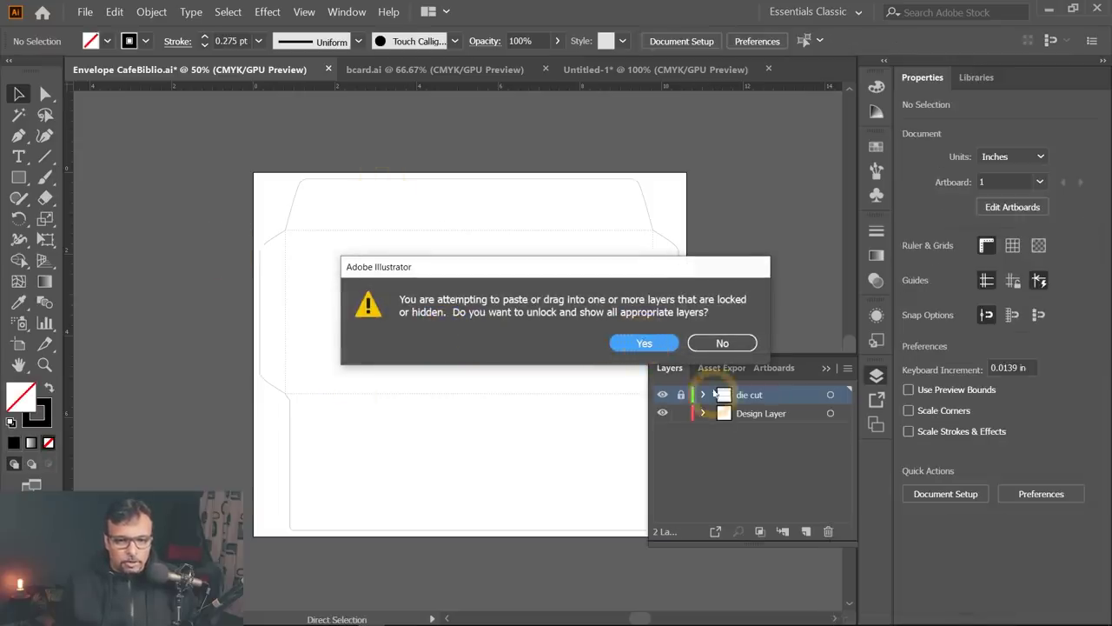
key(Escape)
click(740, 416)
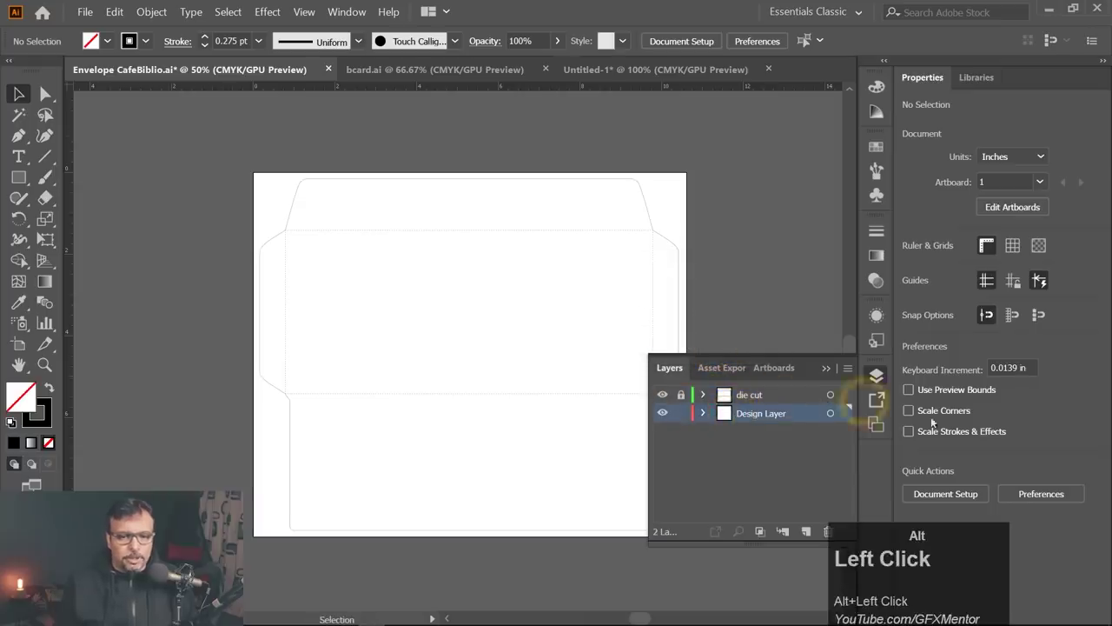
key(ctrl+alt+v)
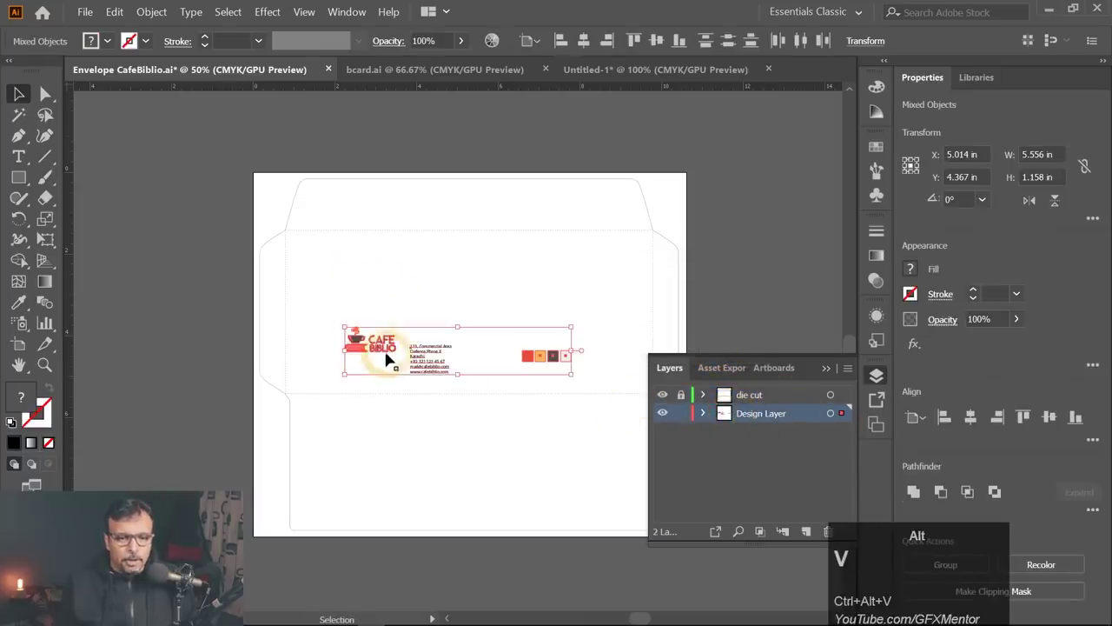
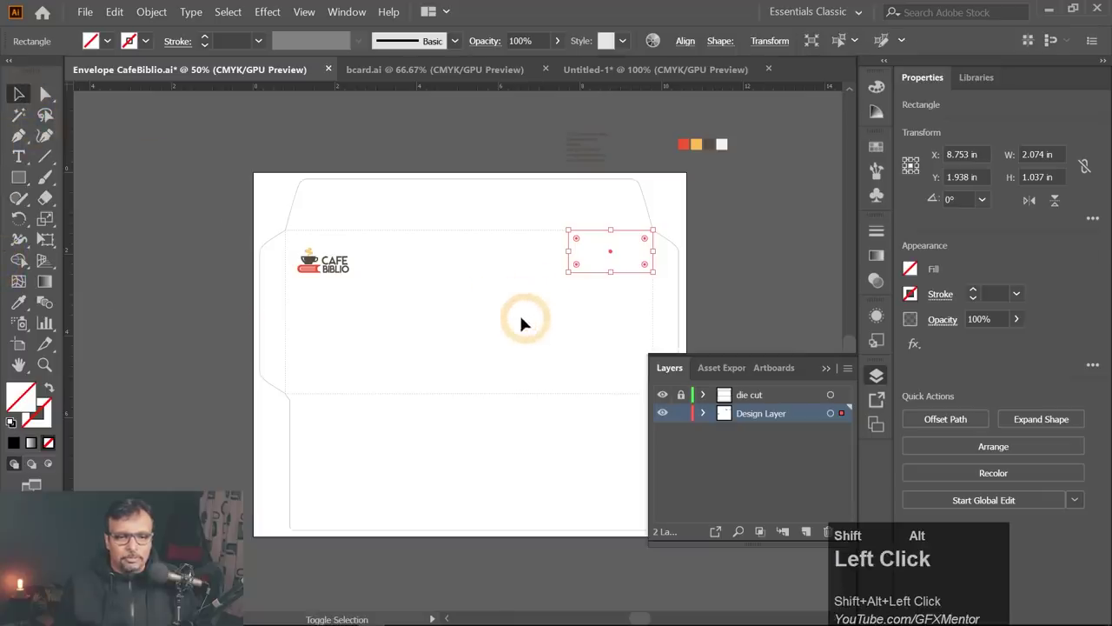
Undo the last move while positioning the logo at the envelope's upper left.
key(ctrl+alt+z)
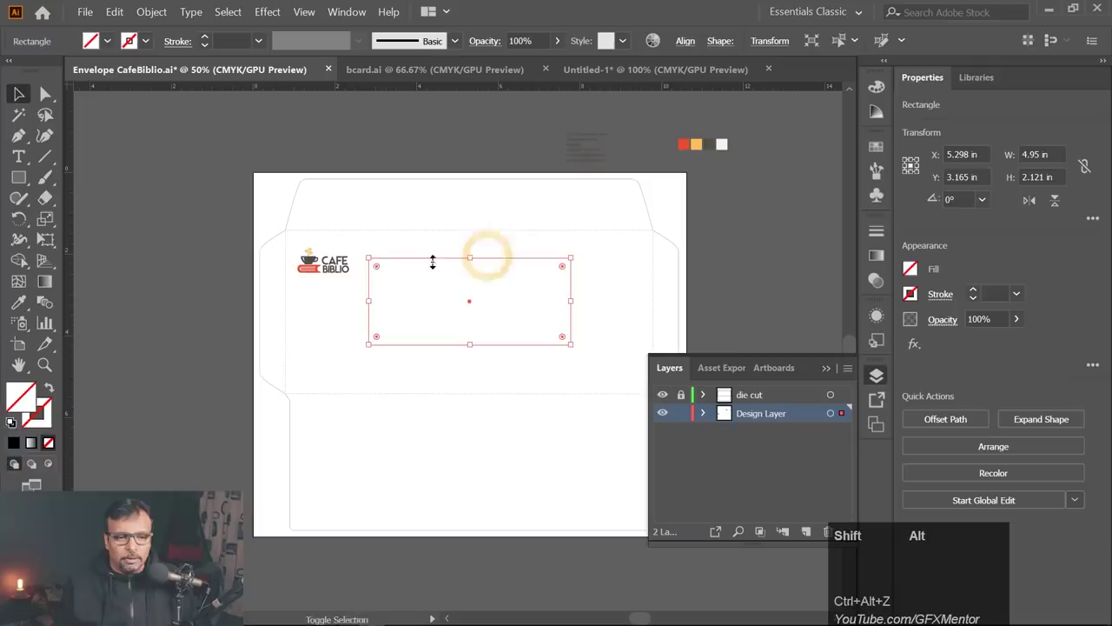
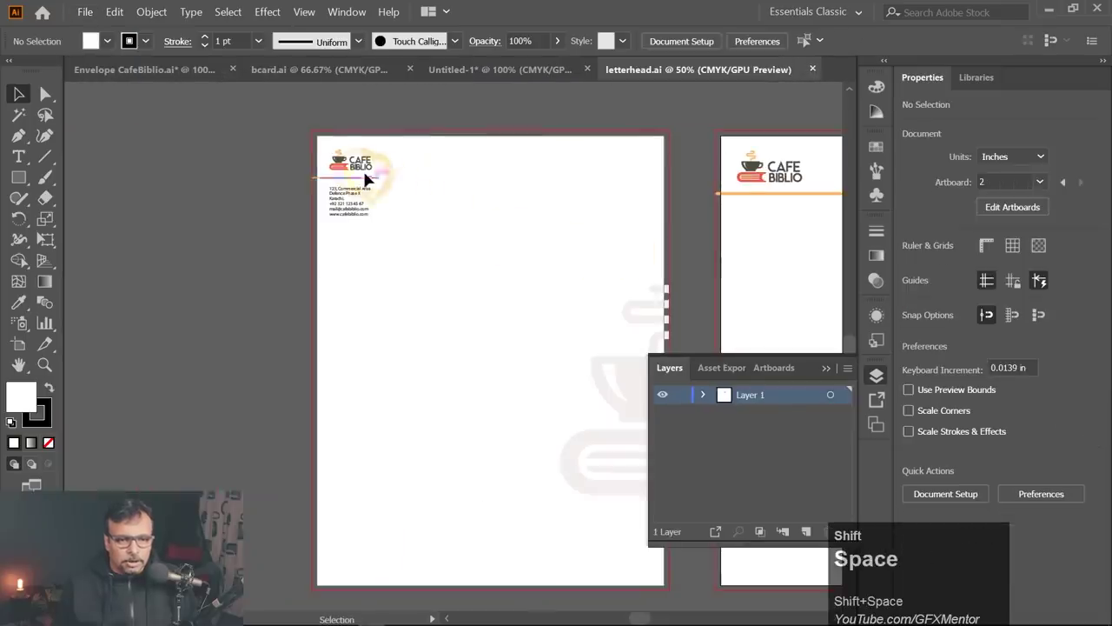
Copy the orange rule from letterhead.ai and paste it into the envelope file.
click(364, 178)
key(ctrl+shift+c)
click(527, 77)
click(309, 76)
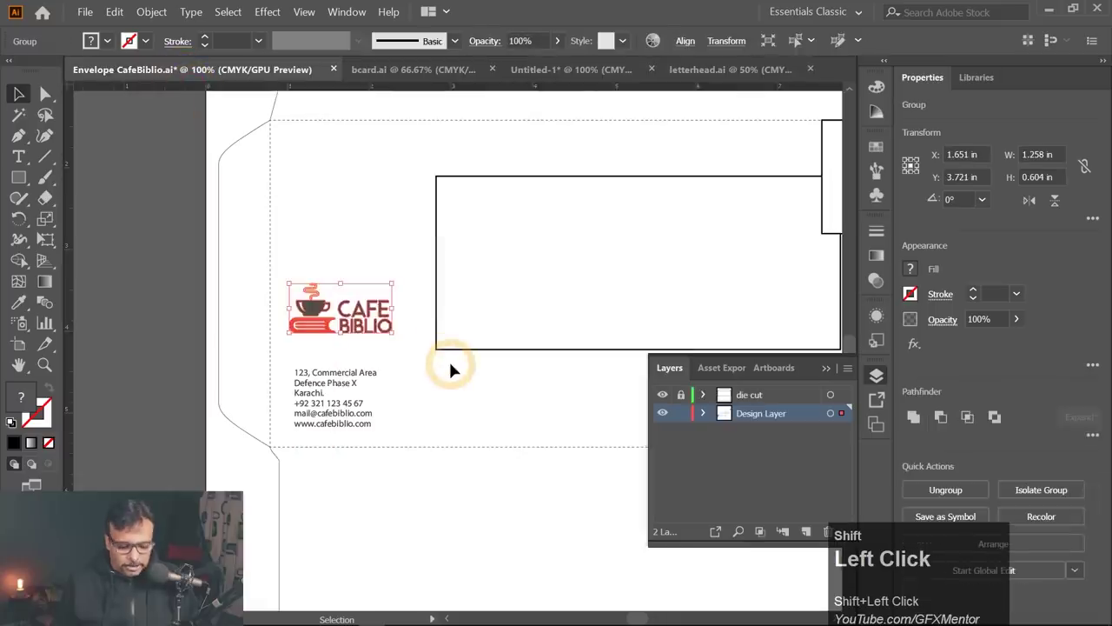
key(ctrl+shift+v)
Place the orange rule beneath the logo, matched to its width, with the address below it.
drag(431, 353, 328, 340)
scroll(up, 3)
drag(367, 365, 366, 379)
drag(367, 380, 317, 374)
scroll(down, 3)
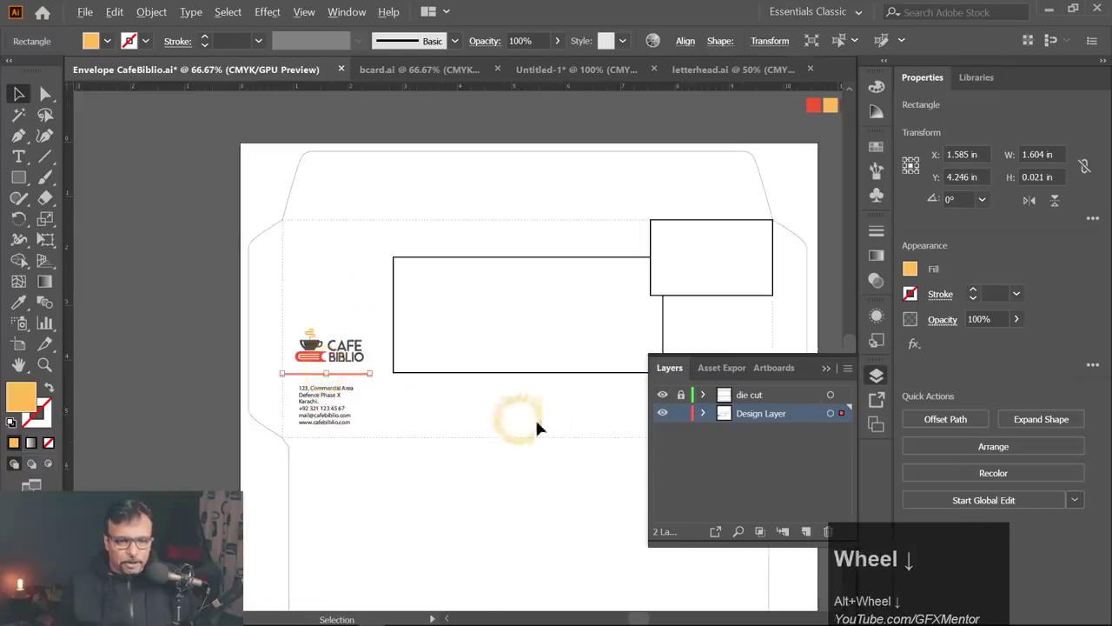
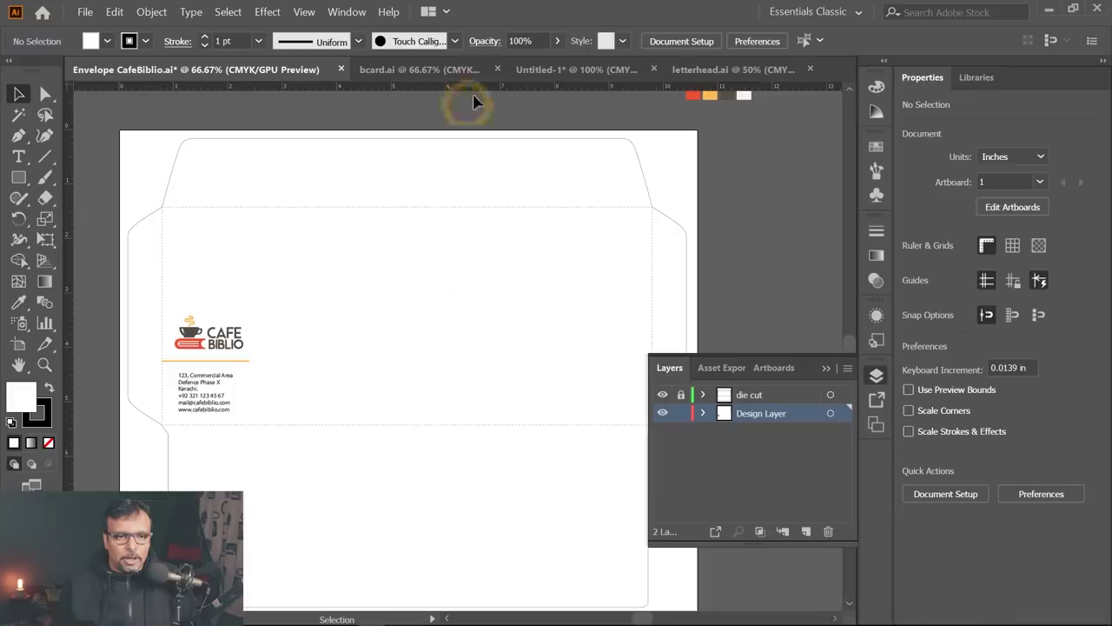
Copy the faded cup-and-books watermark from the letterhead and paste it onto the envelope.
click(470, 348)
key(space)
click(572, 397)
key(space)
click(471, 275)
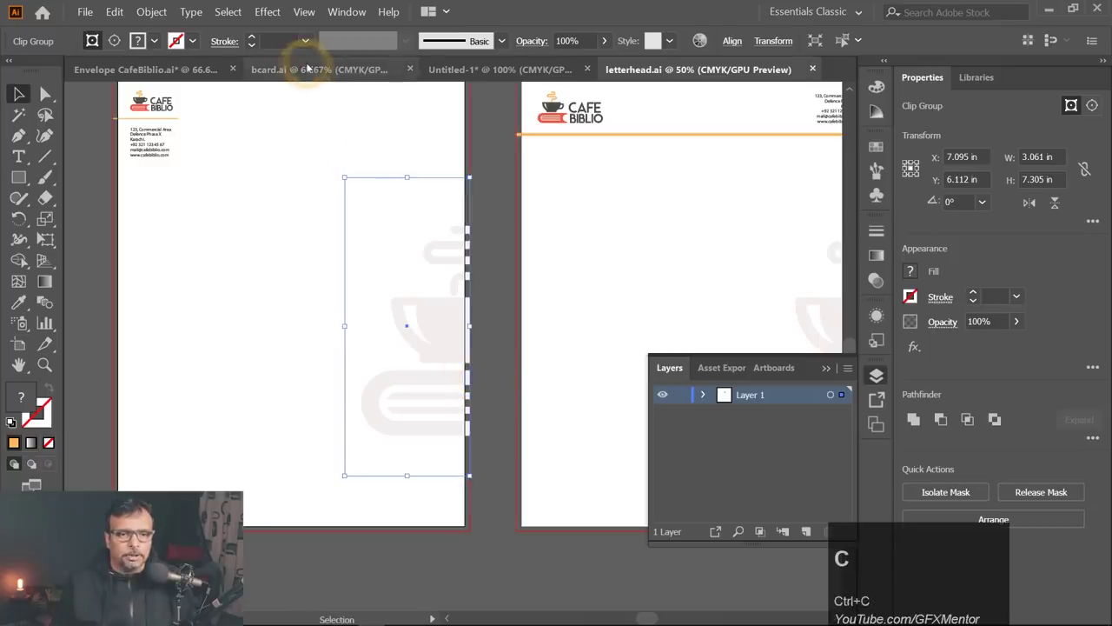
click(471, 380)
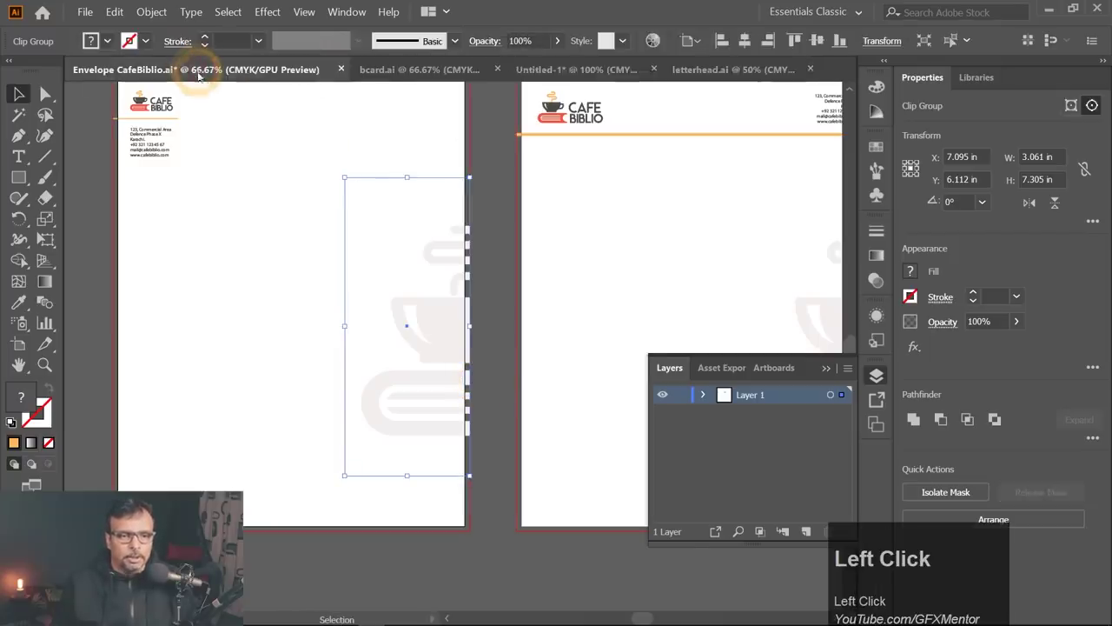
key(ctrl+v)
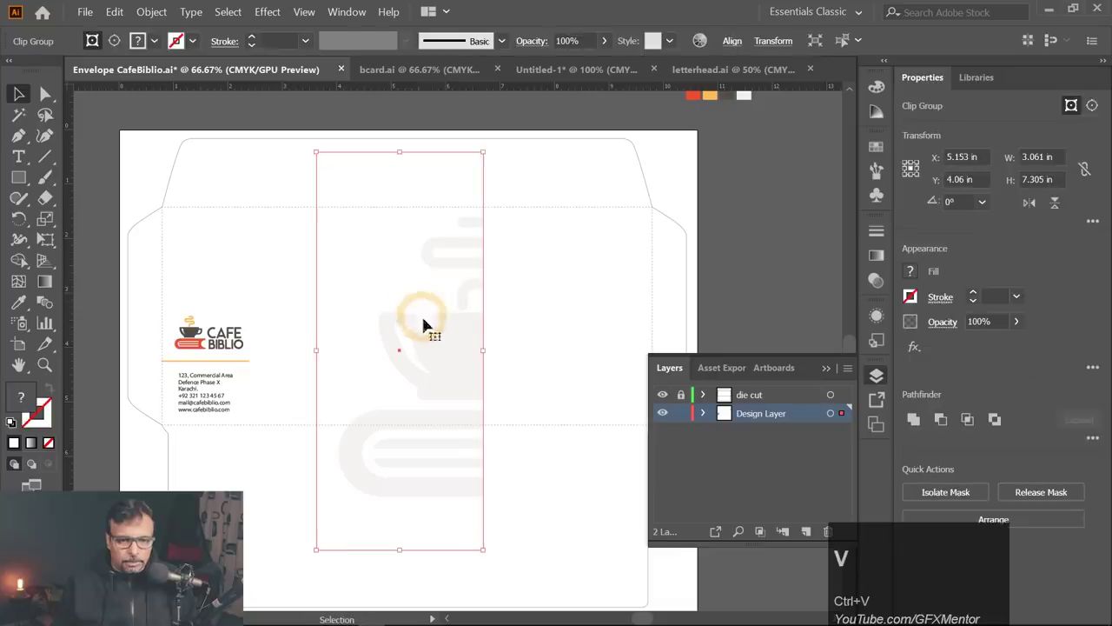
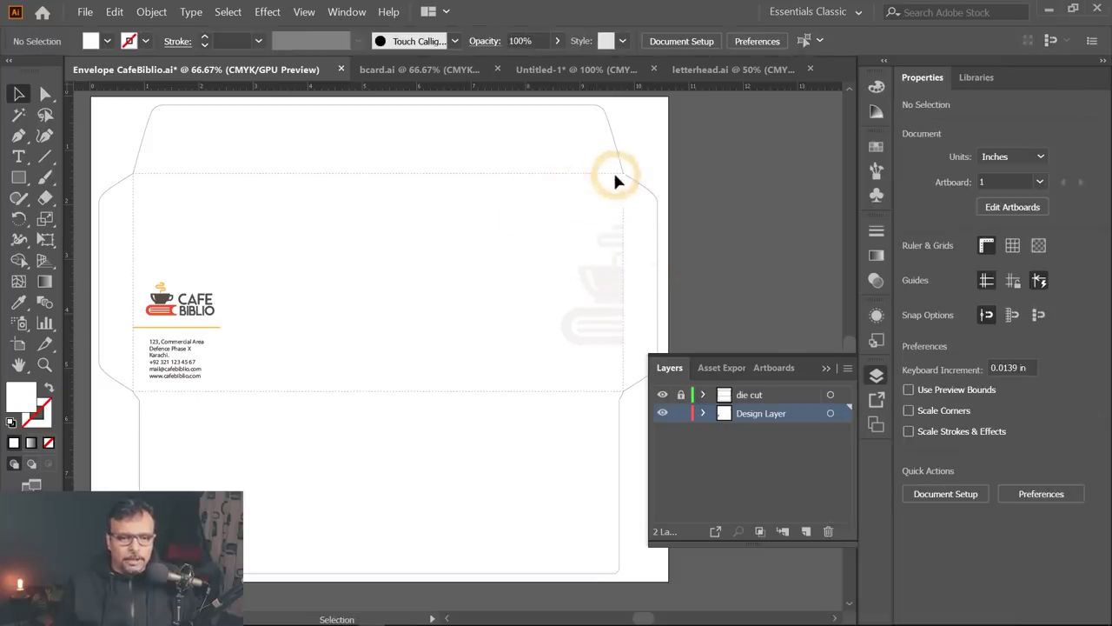
Select the pasted watermark to scale and place it at the envelope's right edge.
click(613, 285)
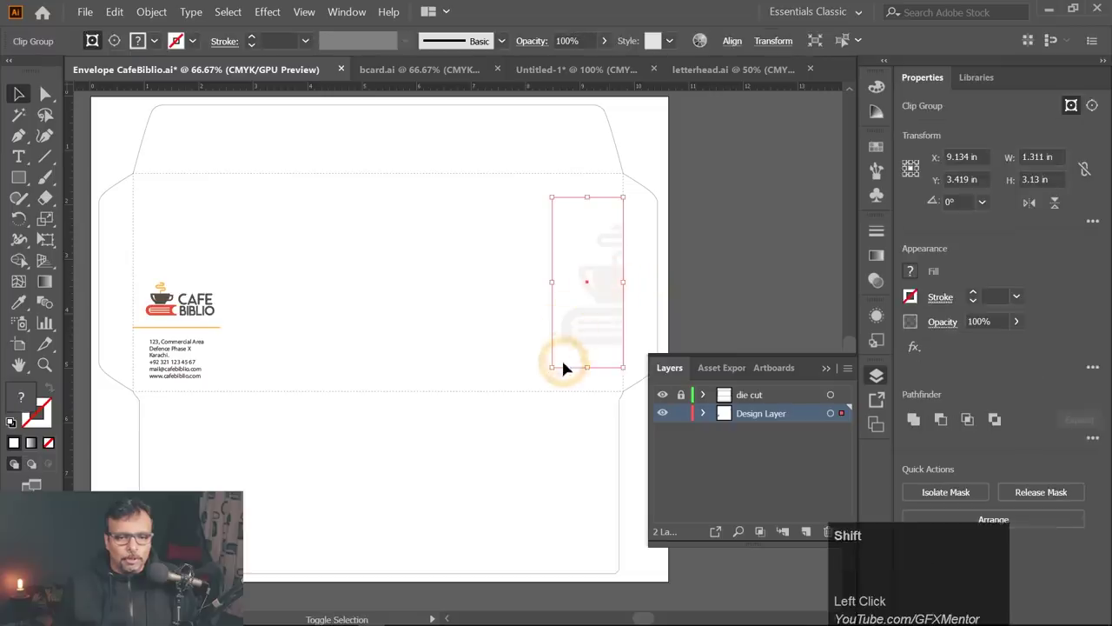
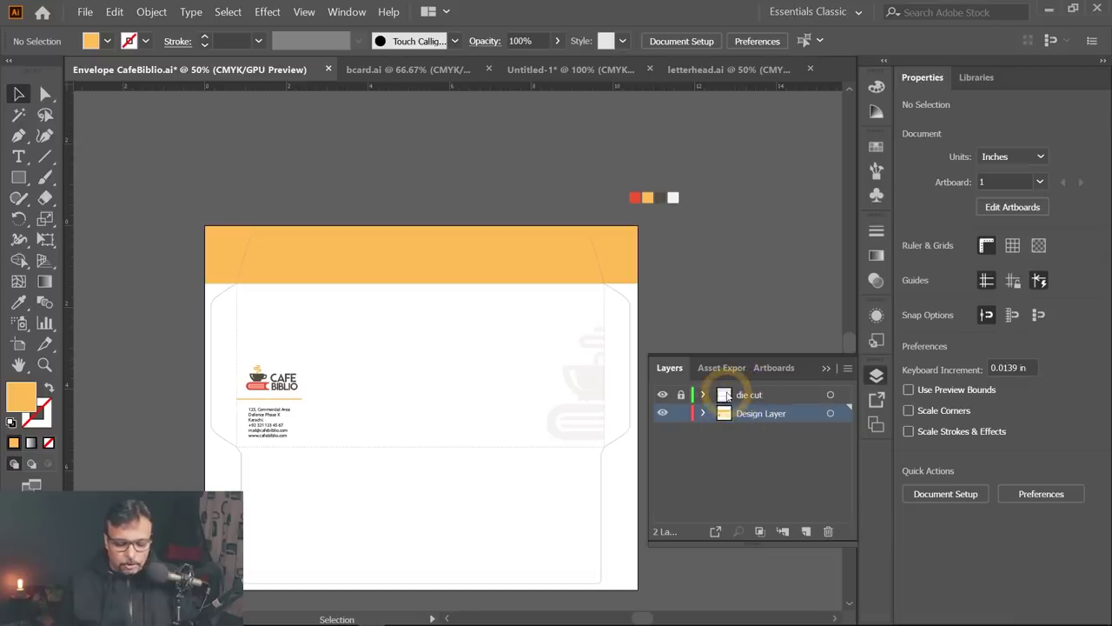
key(F10)
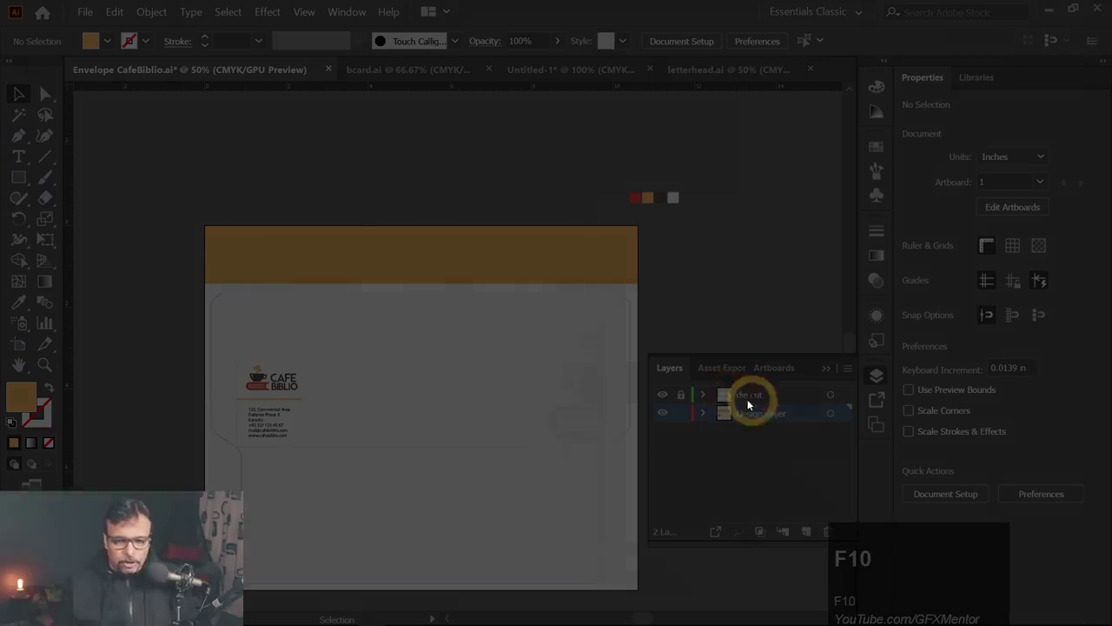
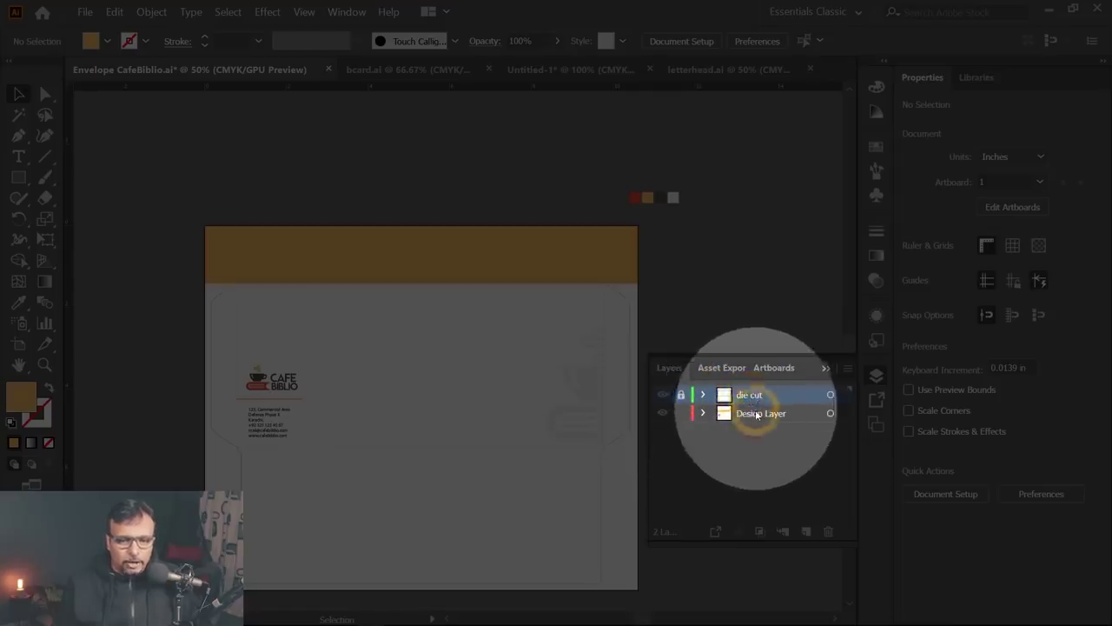
click(761, 415)
key(F10)
key(F10)
scroll(up, 3)
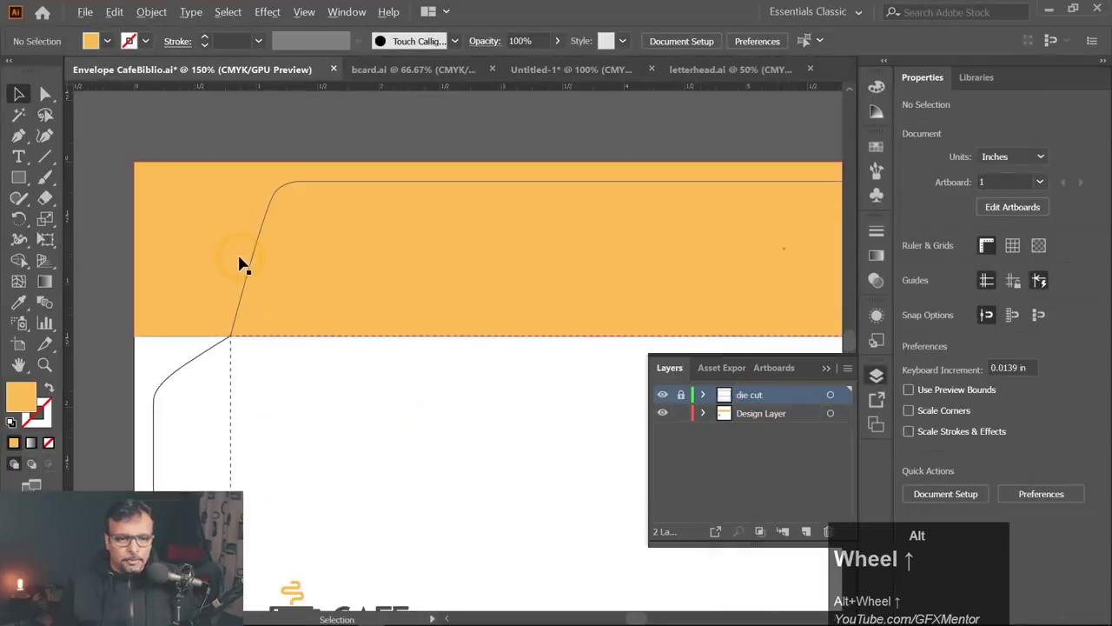
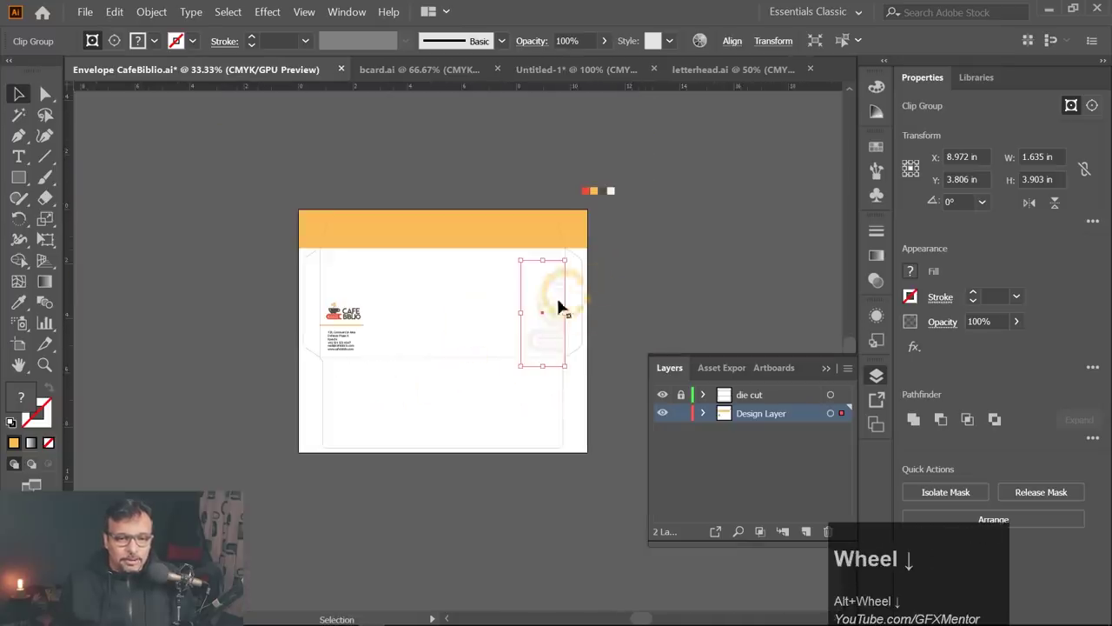
scroll(down, 3)
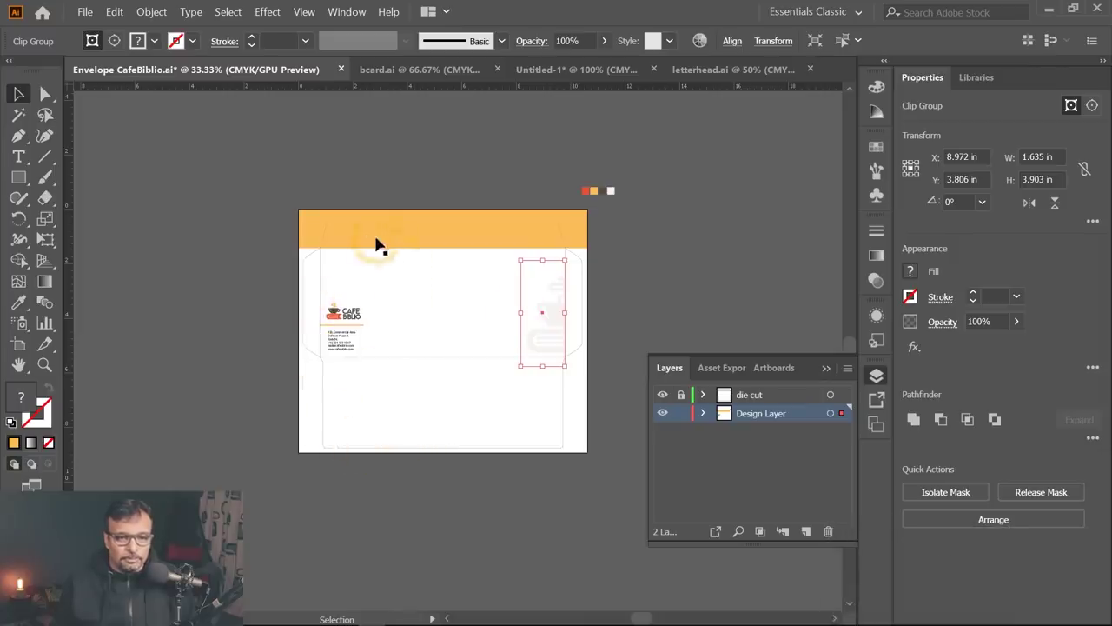
scroll(down, 3)
scroll(up, 3)
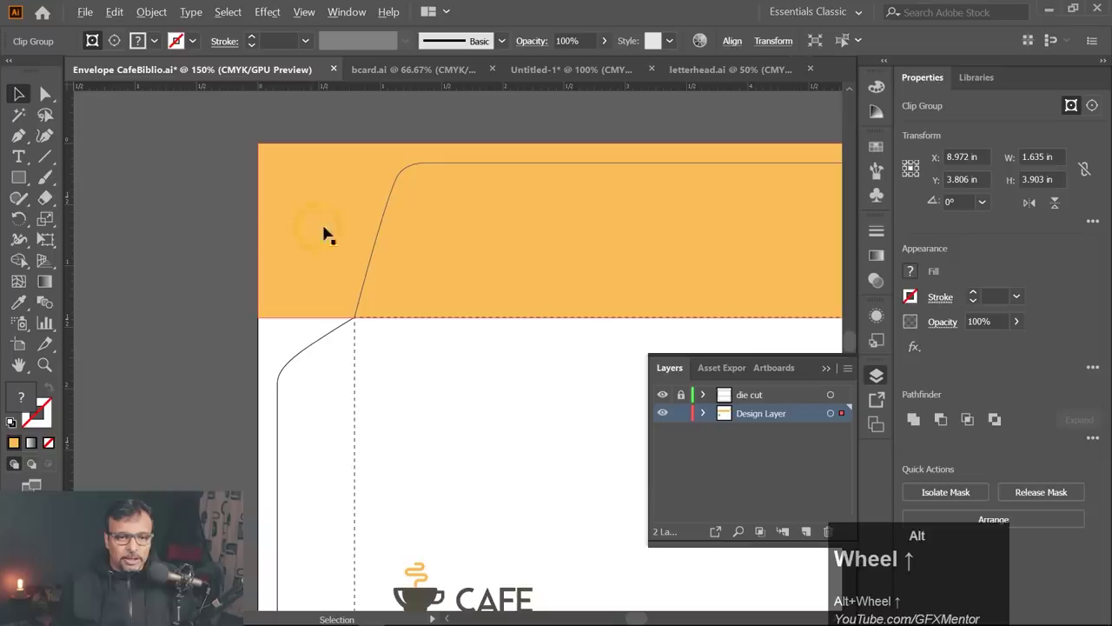